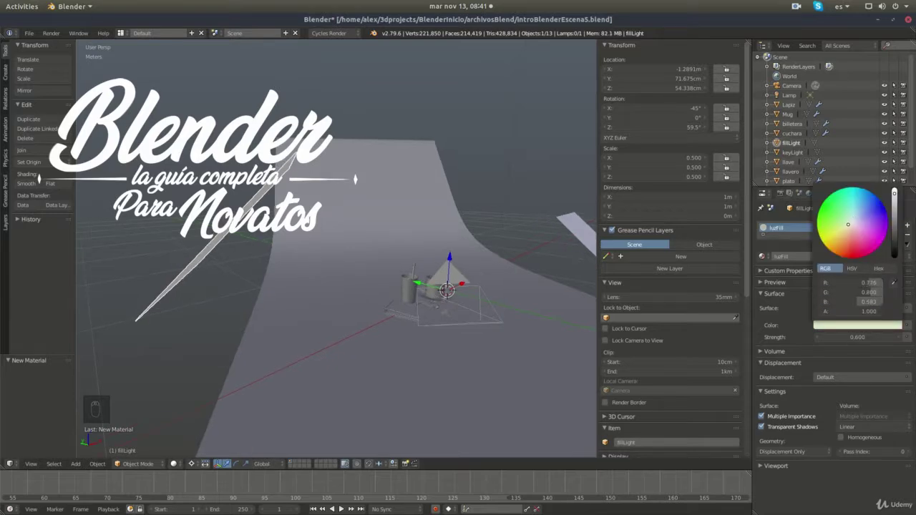
Tint the luzFill emission colour pale warm and view the fill-light plane head-on.
left_click_drag(256, 225, 298, 197)
key("KP_0")
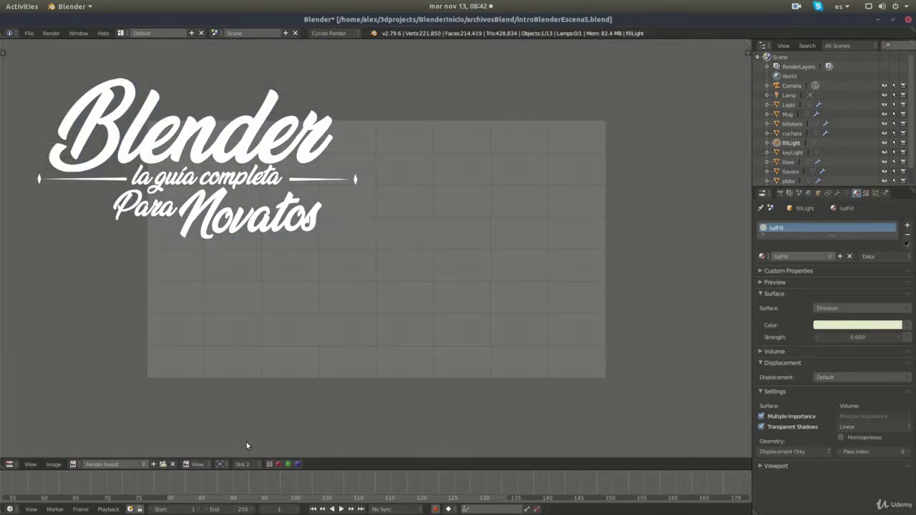